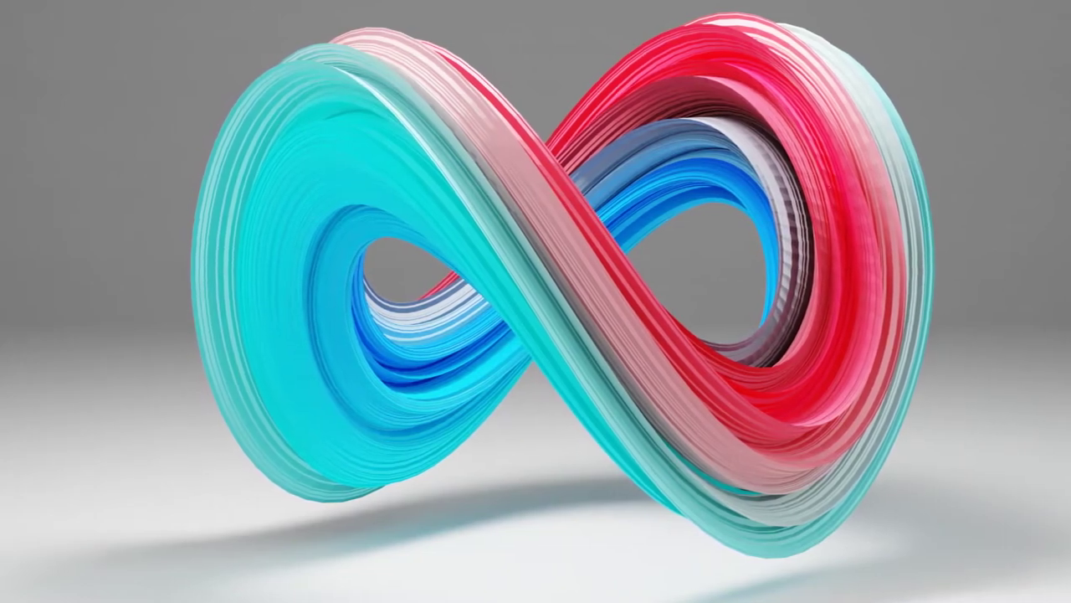
# Select and delete the default camera, cube and light, leaving the scene empty
pyautogui.press('shift+a')
pyautogui.press('x')
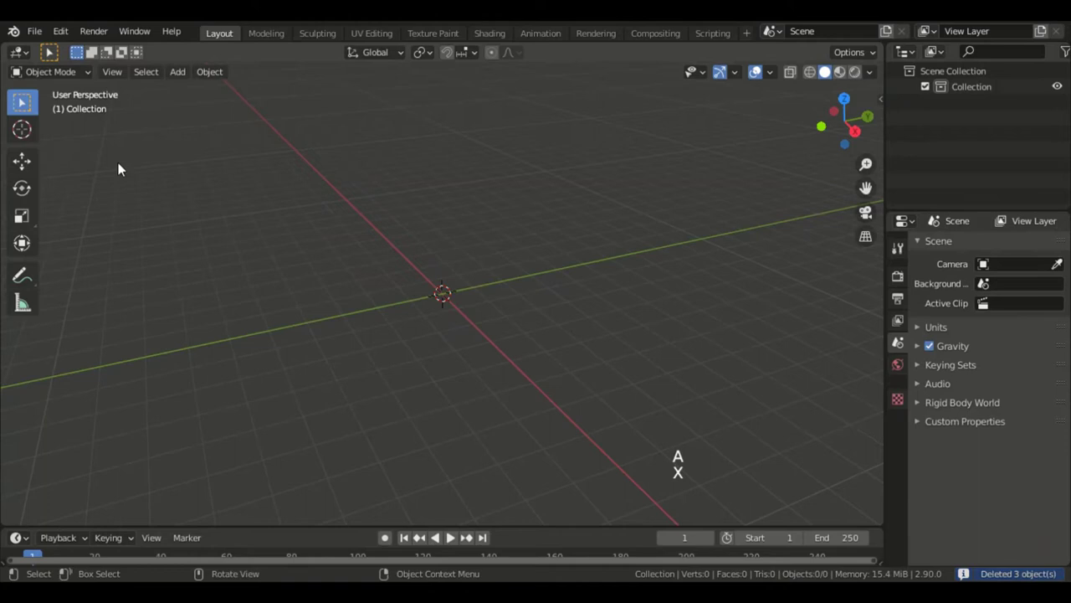
# Add a torus mesh and raise it to 100 major and 50 minor segments
pyautogui.press('shift+a')
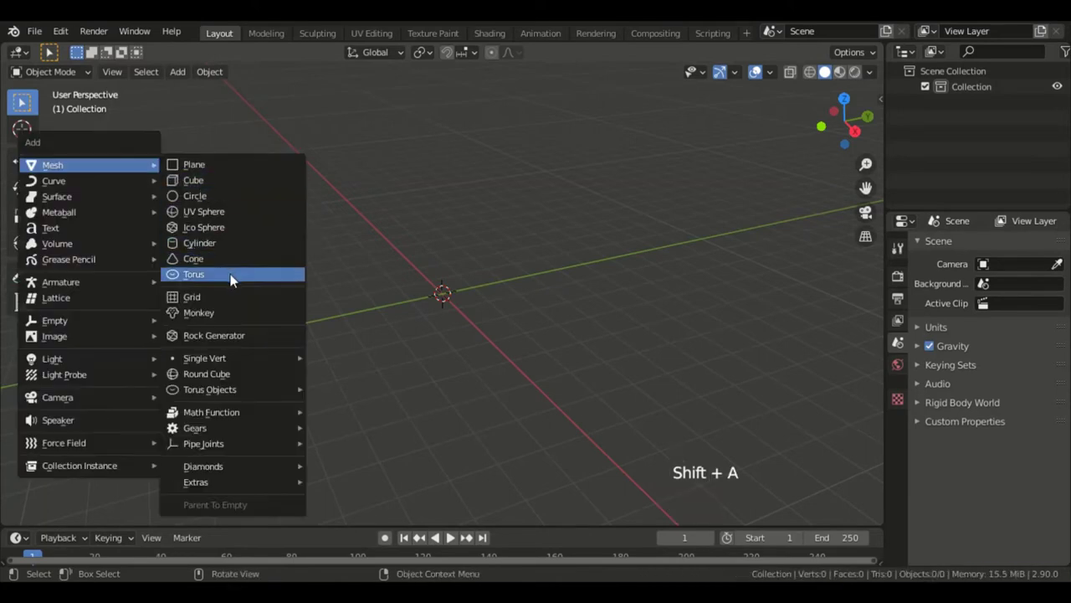
pyautogui.scroll(3)
pyautogui.click(146, 526)
pyautogui.click(419, 536)
pyautogui.press('KP_0')
pyautogui.click(419, 536)
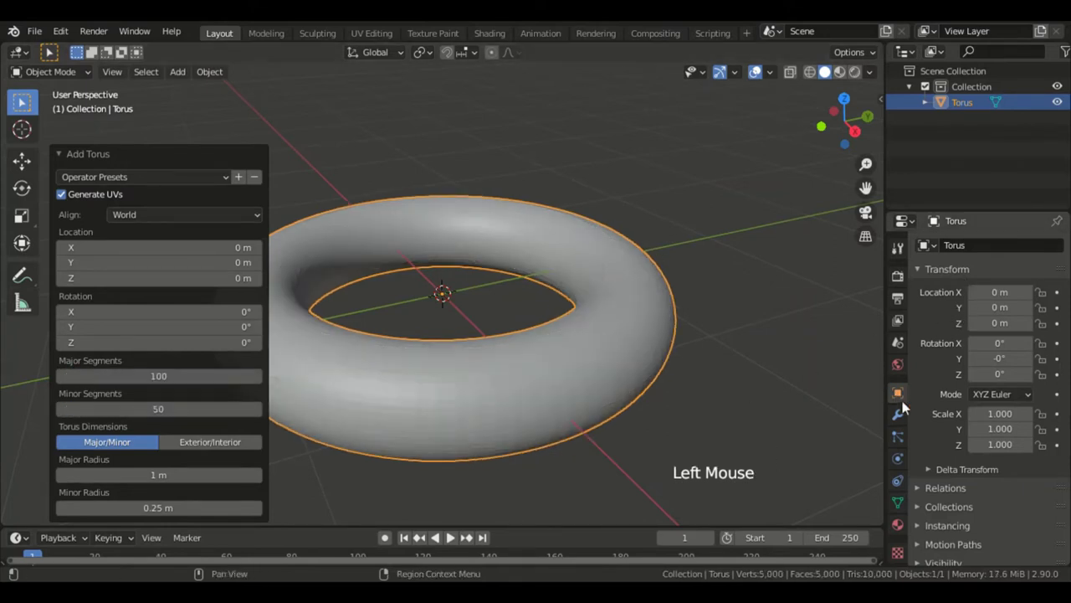
# Add a Simple Deform modifier twisting the torus 180° into an infinity shape
pyautogui.click(910, 423)
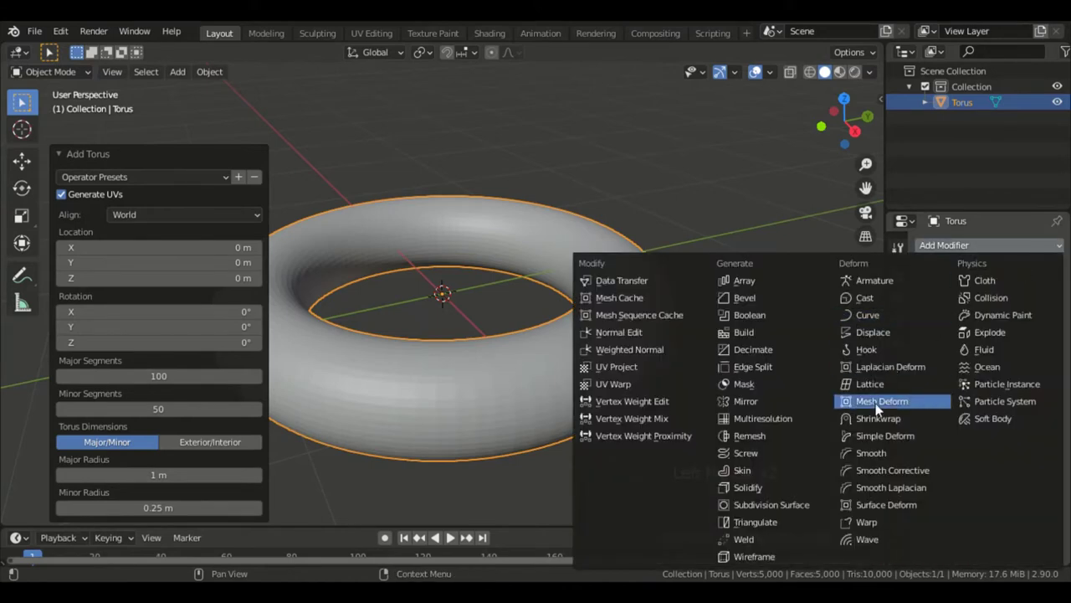
pyautogui.click(889, 434)
pyautogui.click(419, 537)
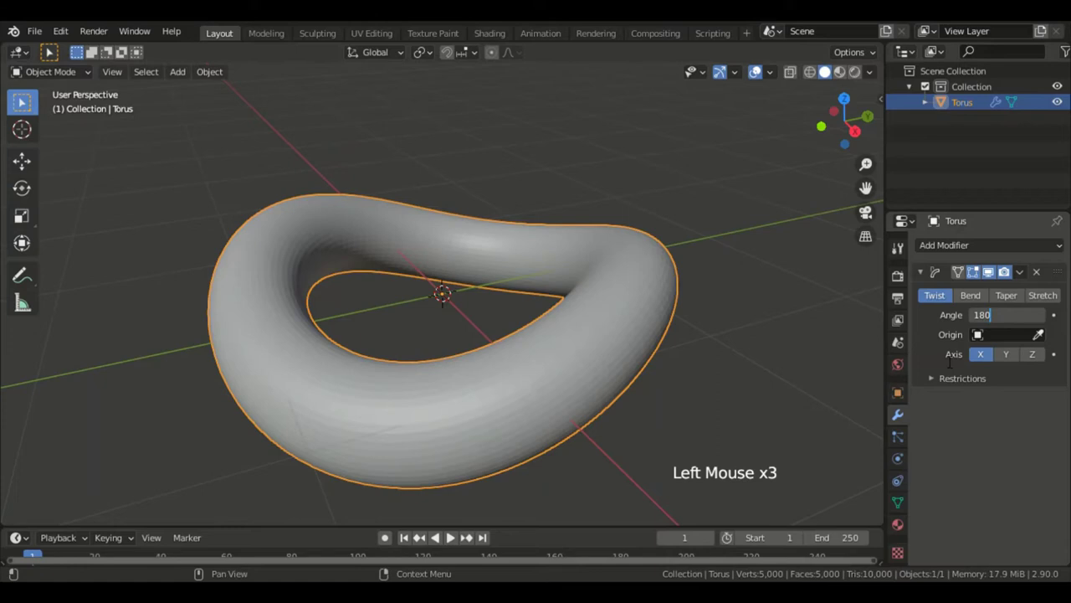
pyautogui.press('KP_1')
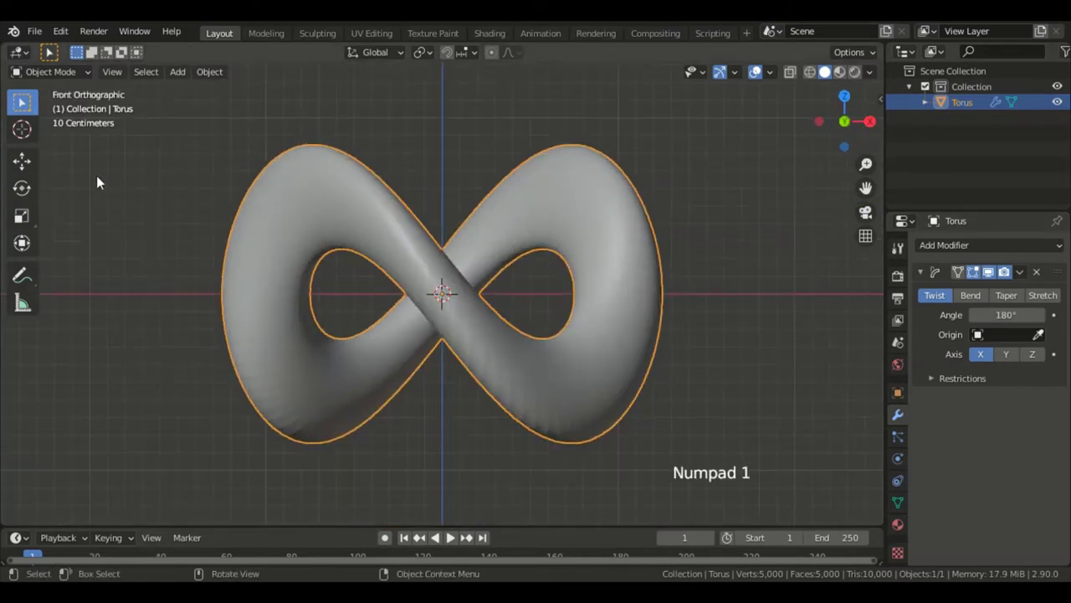
# Move the twisted torus up about 1.09 m along Z
pyautogui.click(43, 174)
pyautogui.click(447, 247)
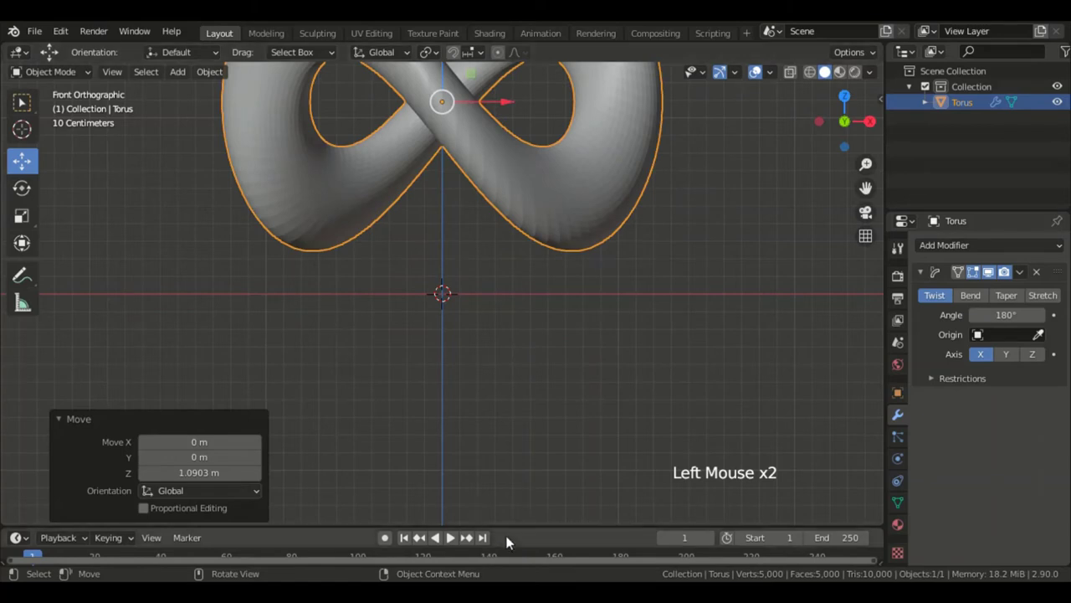
# Add a tenfold-scaled floor plane and extrude its back edge 10 m up along Z
pyautogui.press('shift+a')
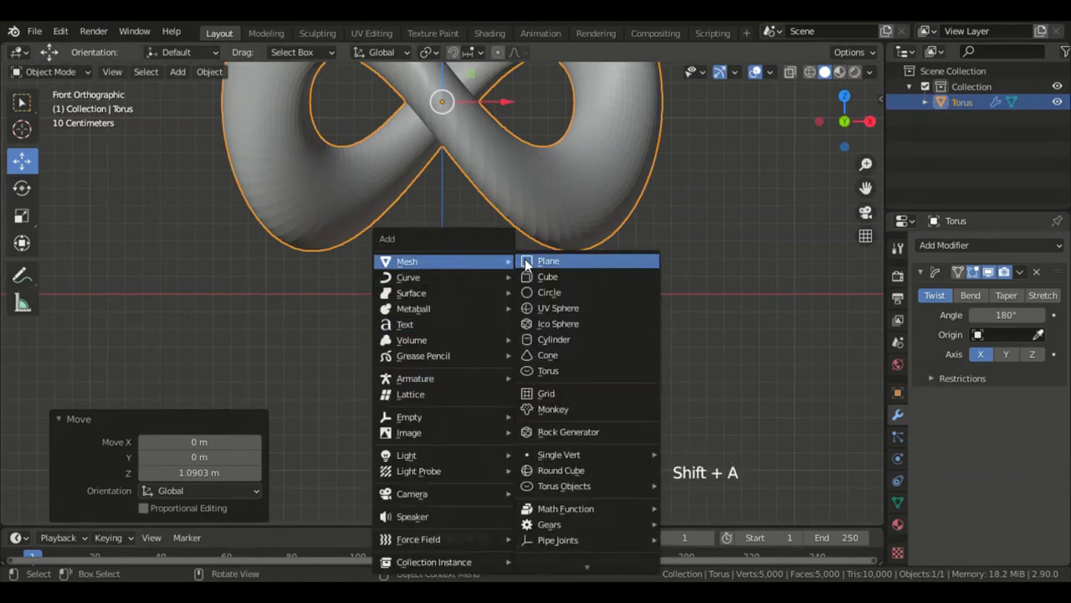
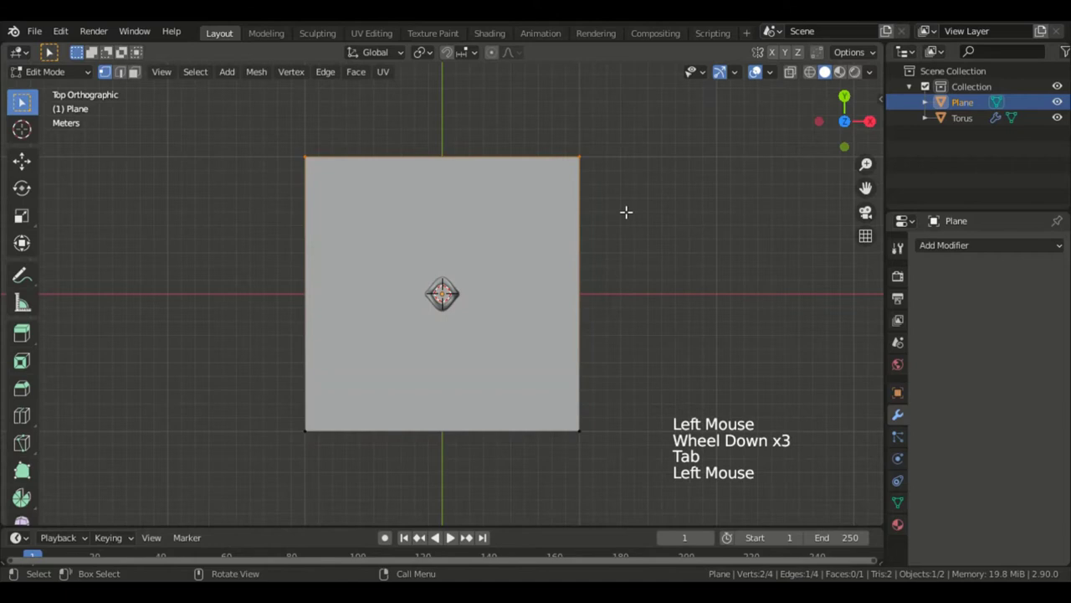
pyautogui.press('KP_1')
pyautogui.press('e')
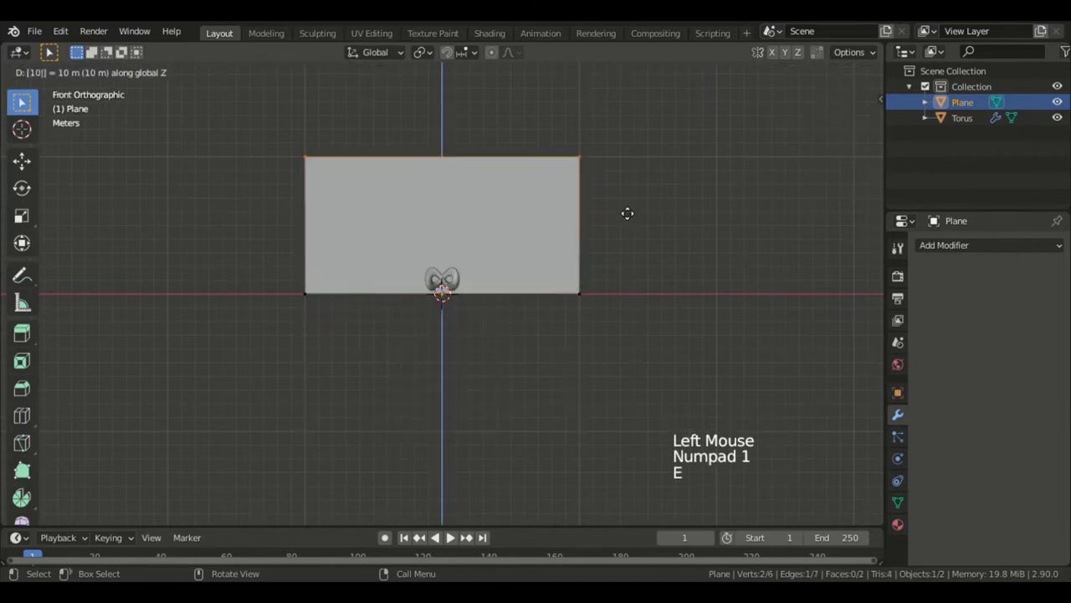
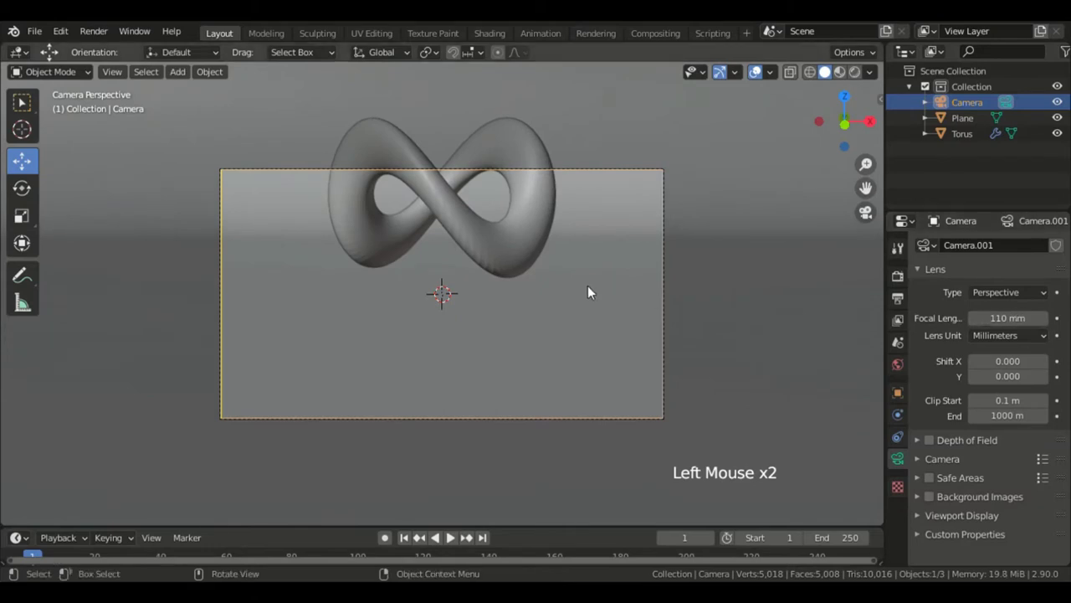
# Reposition the 110 mm camera to frame the infinity symbol against the backdrop
pyautogui.press('g')
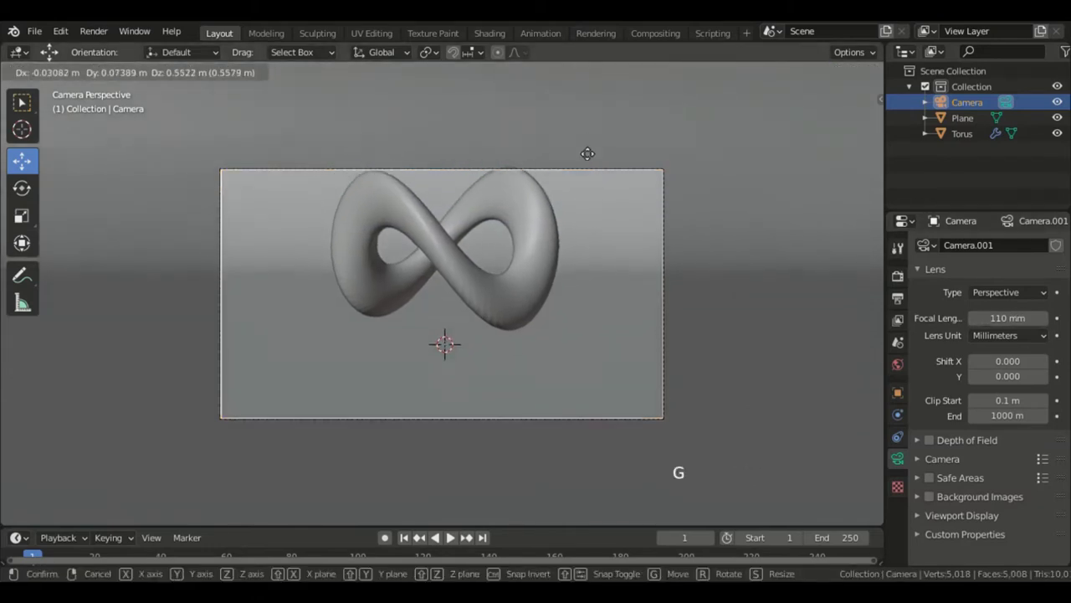